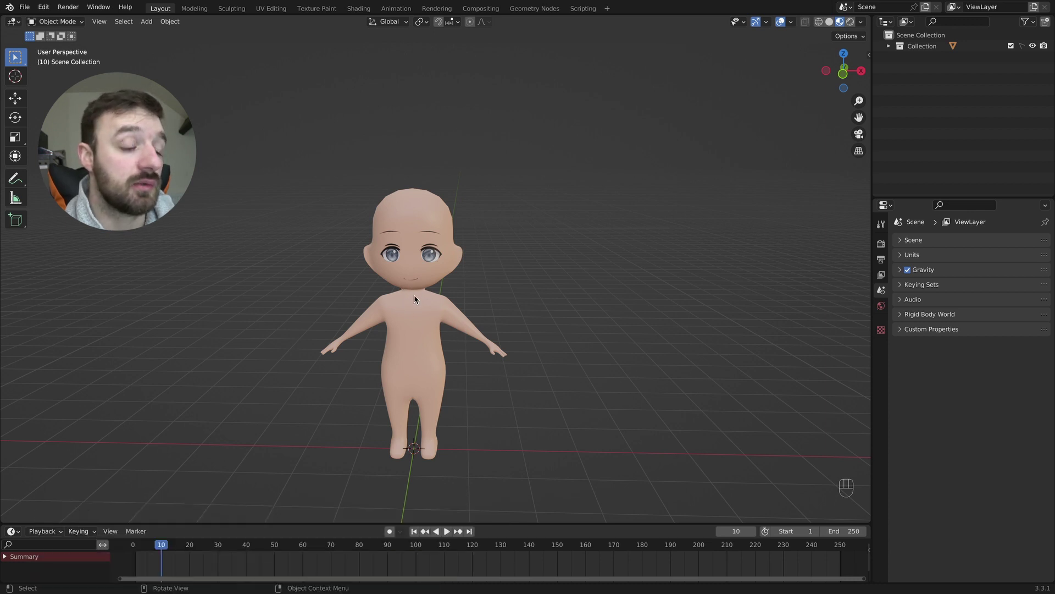
Step: In top view, add the pleat reference image empty and move it along X beside the character
key(KP_7)
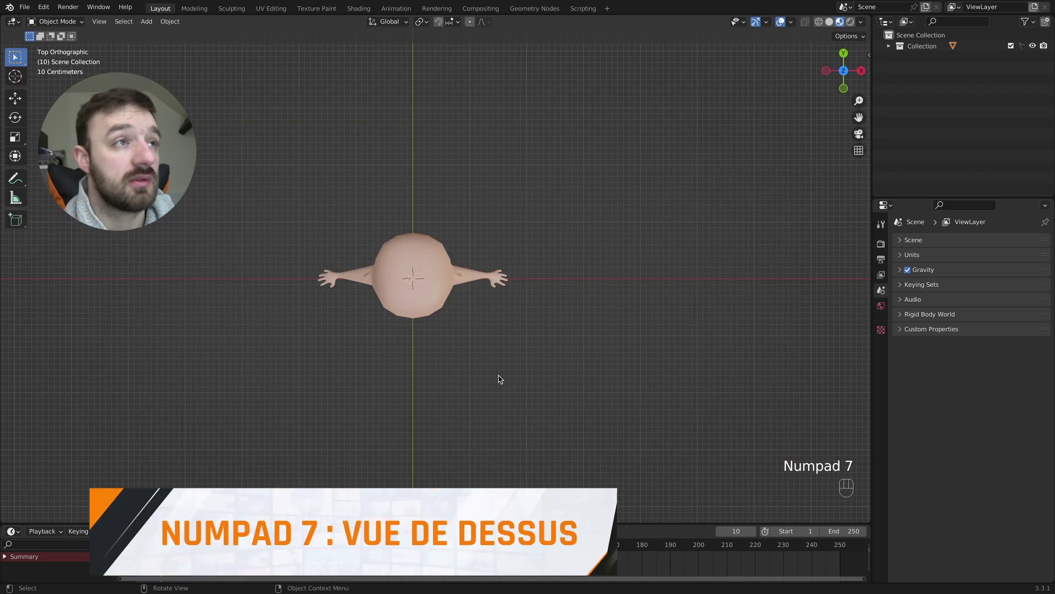
key(shift+a)
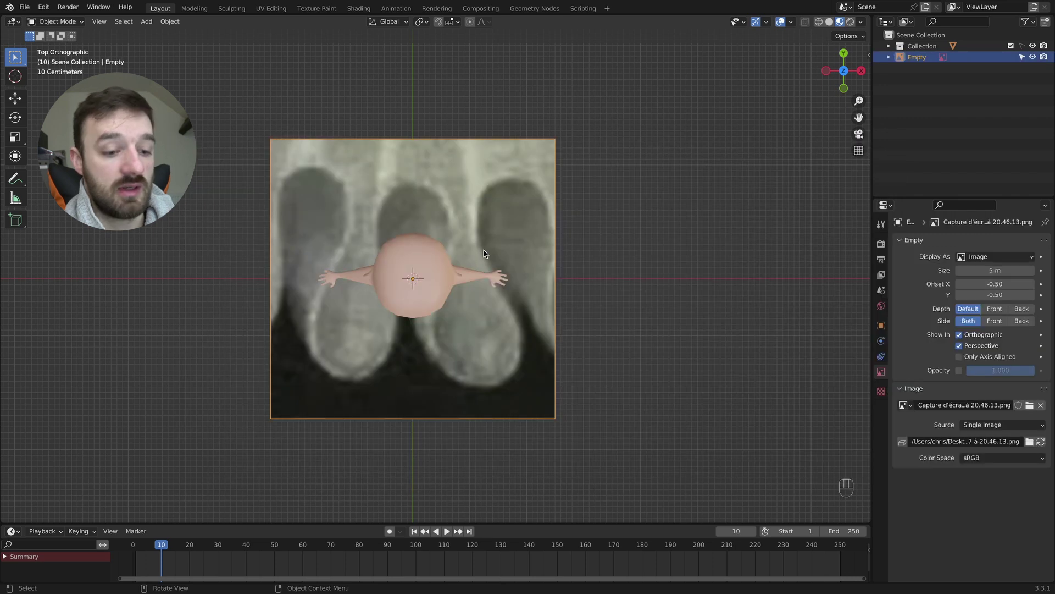
key(g)
key(x)
click(719, 248)
Step: Scale the reference image down to about 0.66 and adjust the viewport layout
key(s)
click(755, 254)
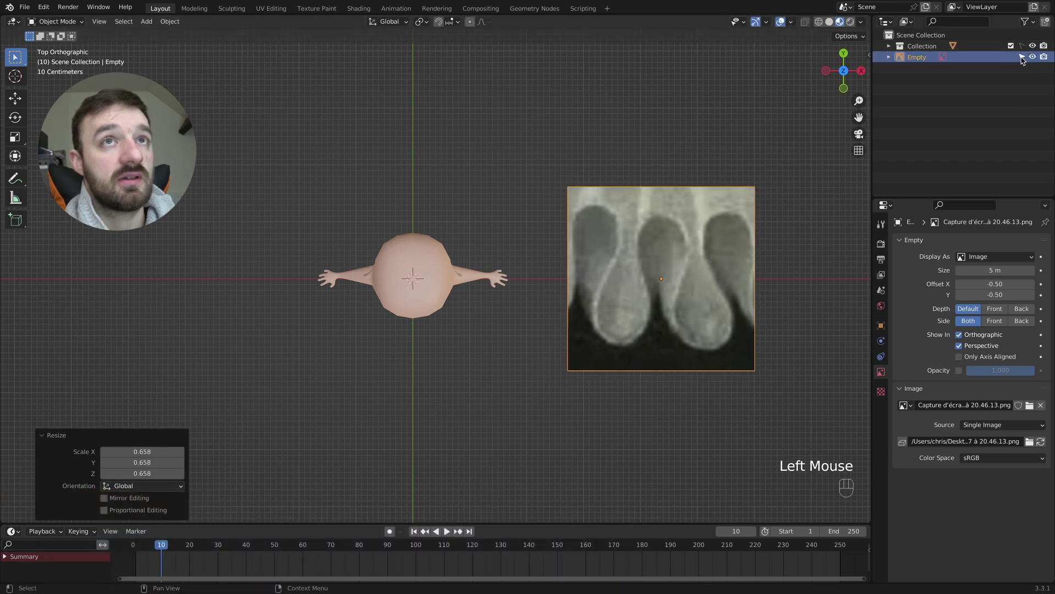
click(1024, 58)
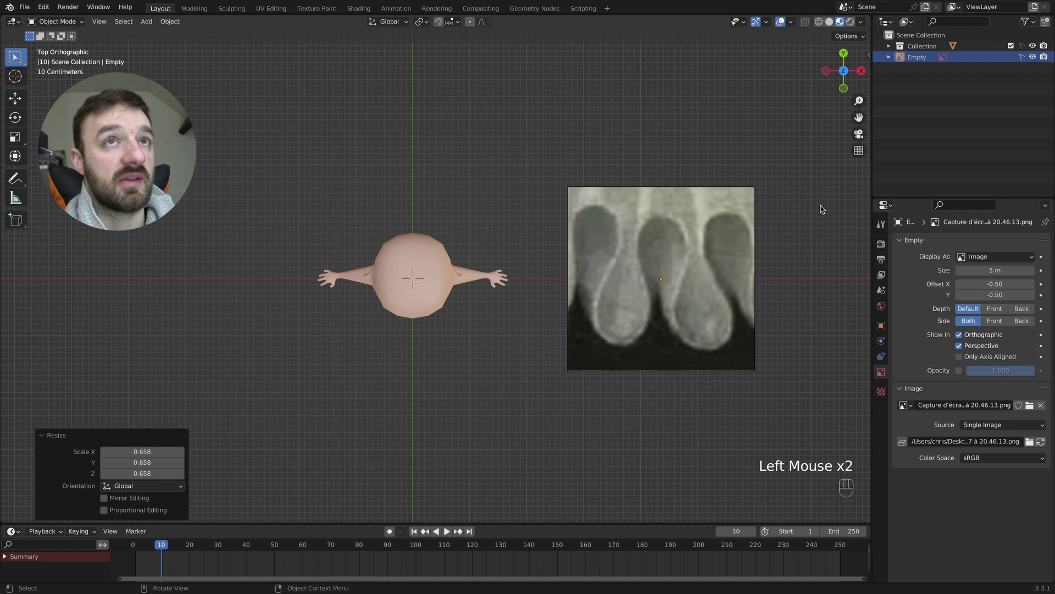
drag(1032, 19, 856, 136)
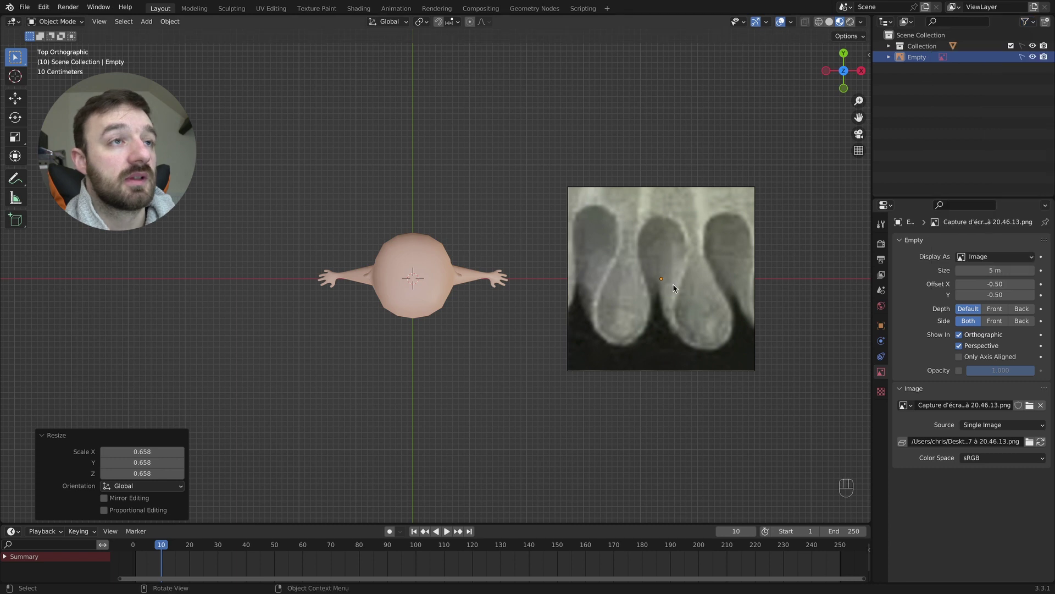
Step: Add a Path curve, slide it along X onto the image, and raise its middle points along Y
key(shift+a)
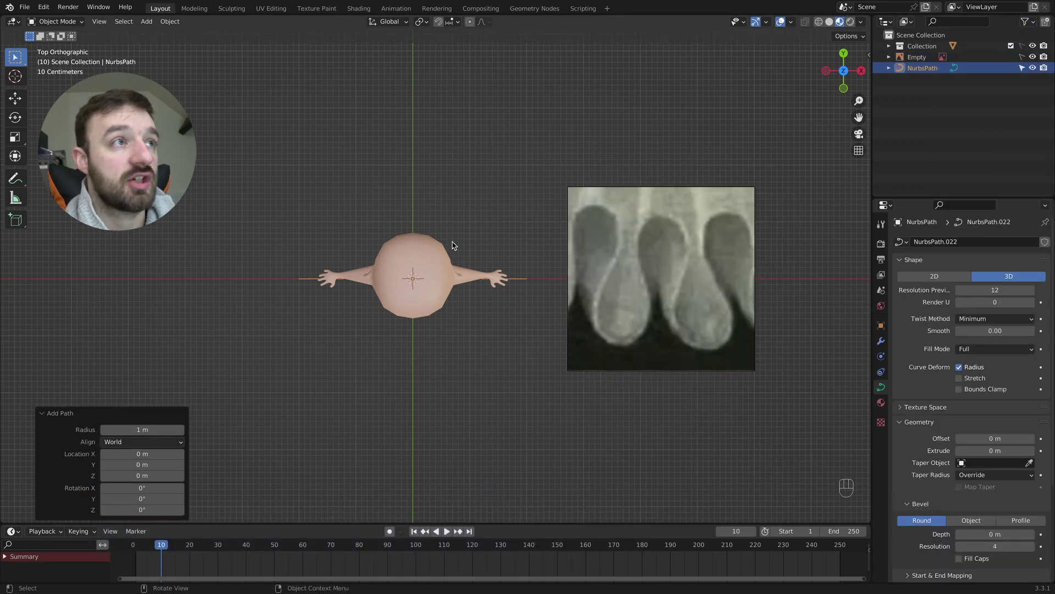
key(g)
key(x)
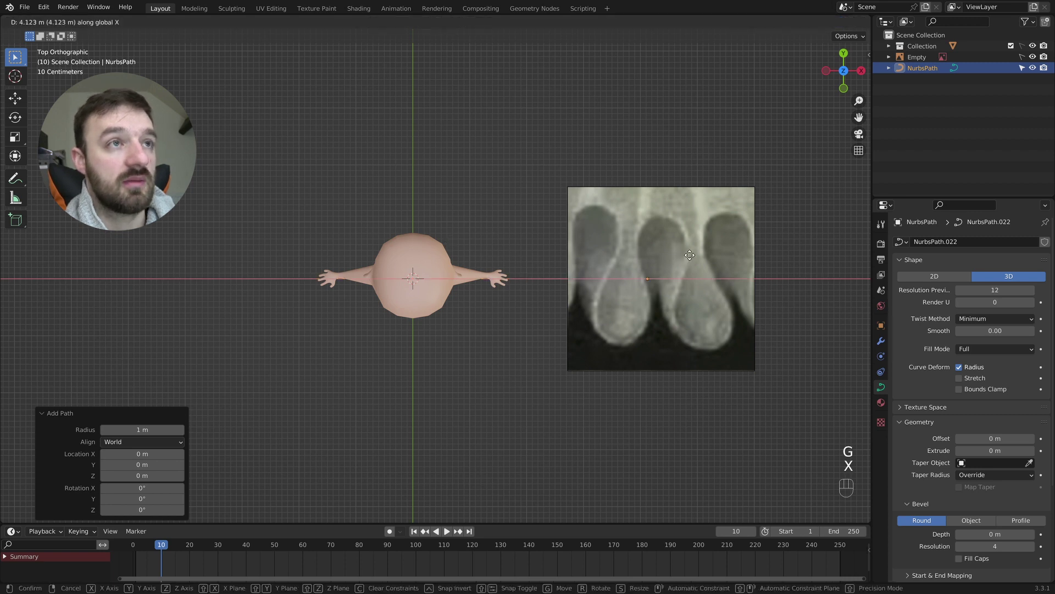
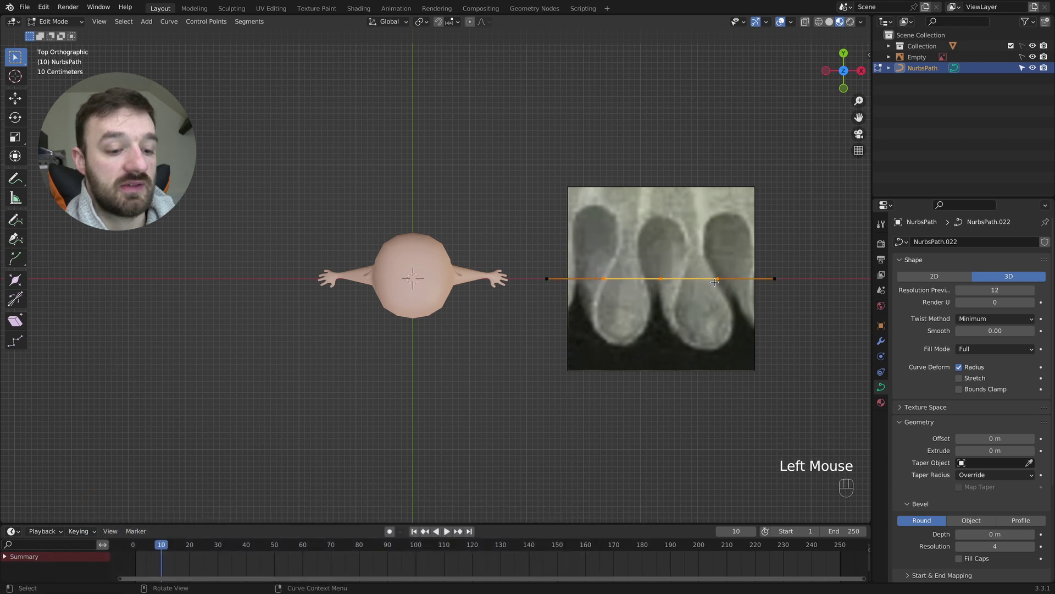
key(g)
key(y)
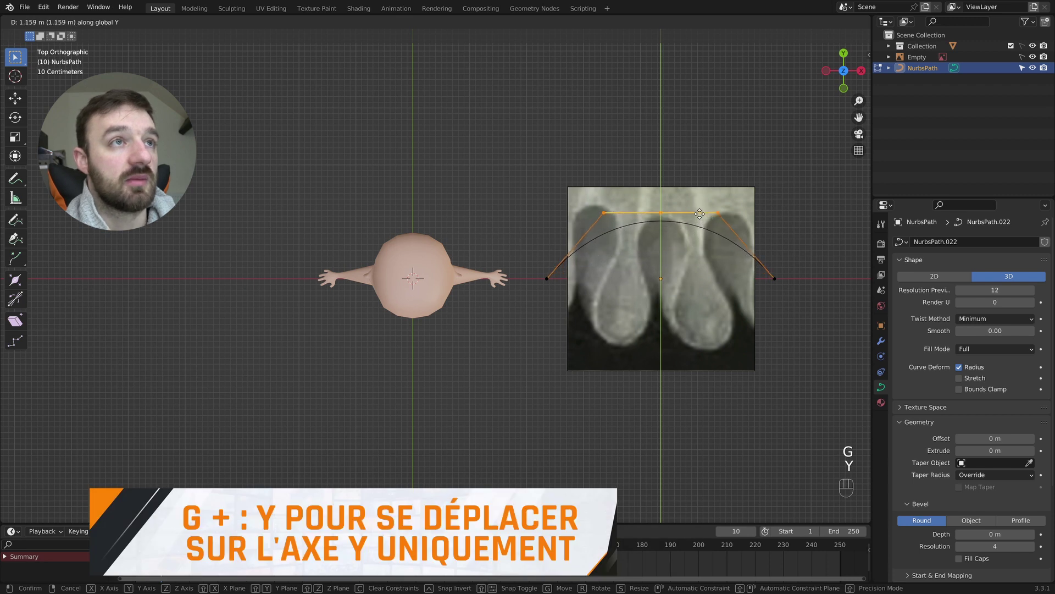
click(702, 209)
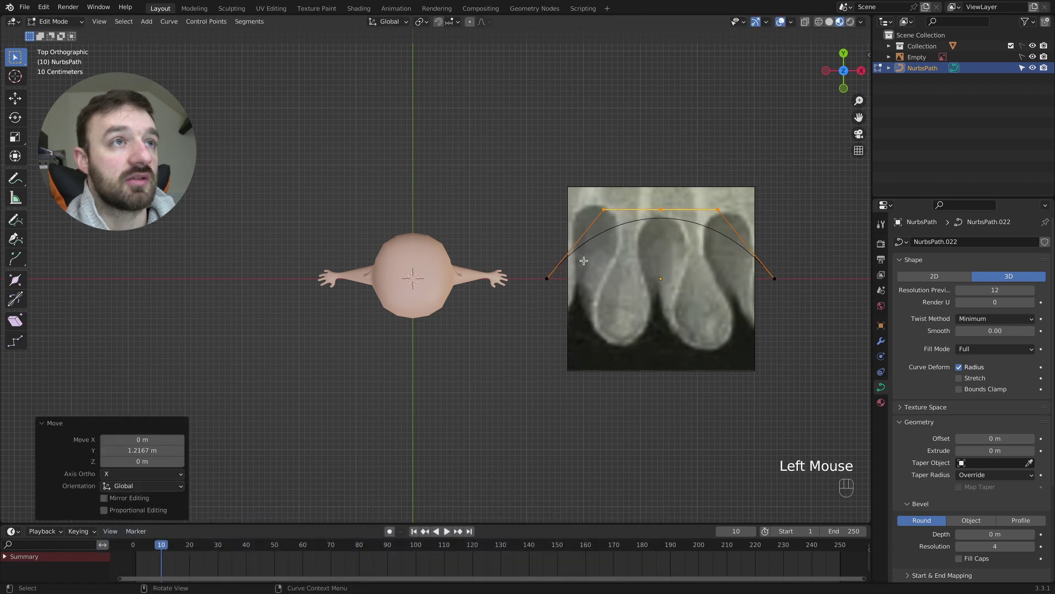
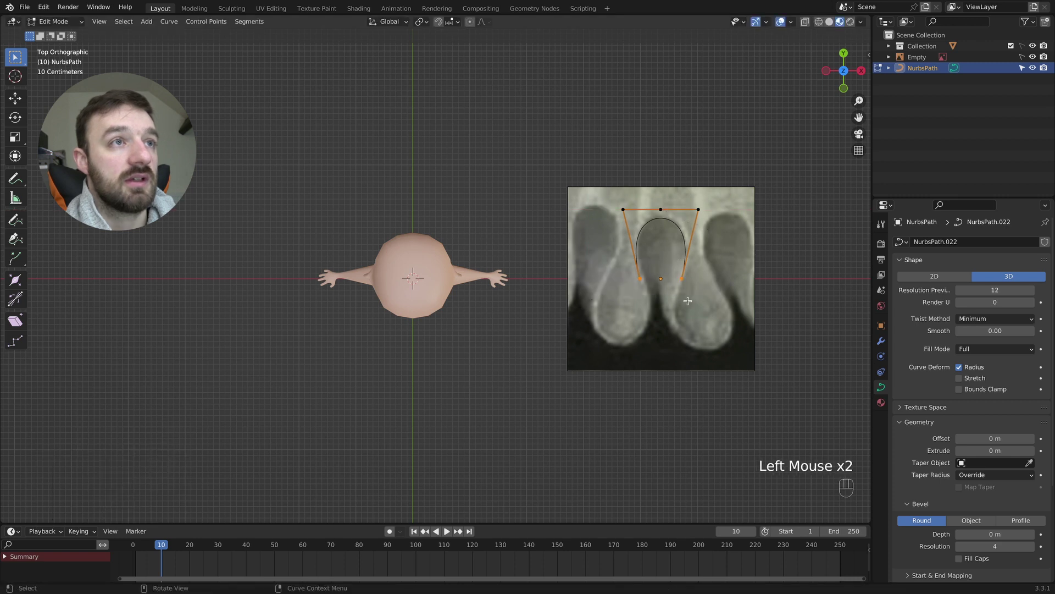
Step: Extrude the end points down along Y and spread the new bottom points apart along X
key(e)
key(y)
click(690, 361)
key(s)
key(x)
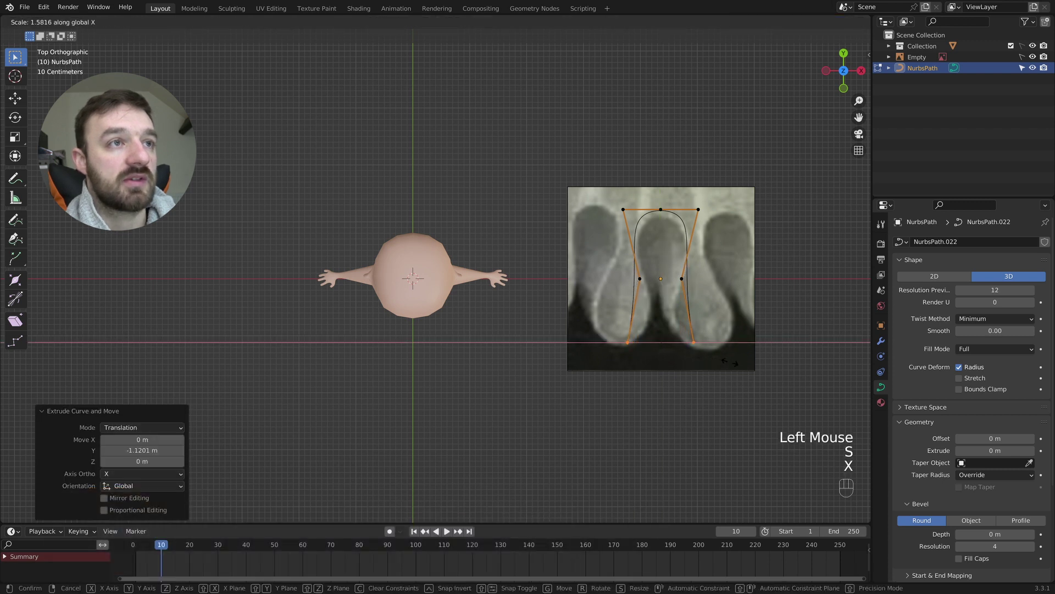
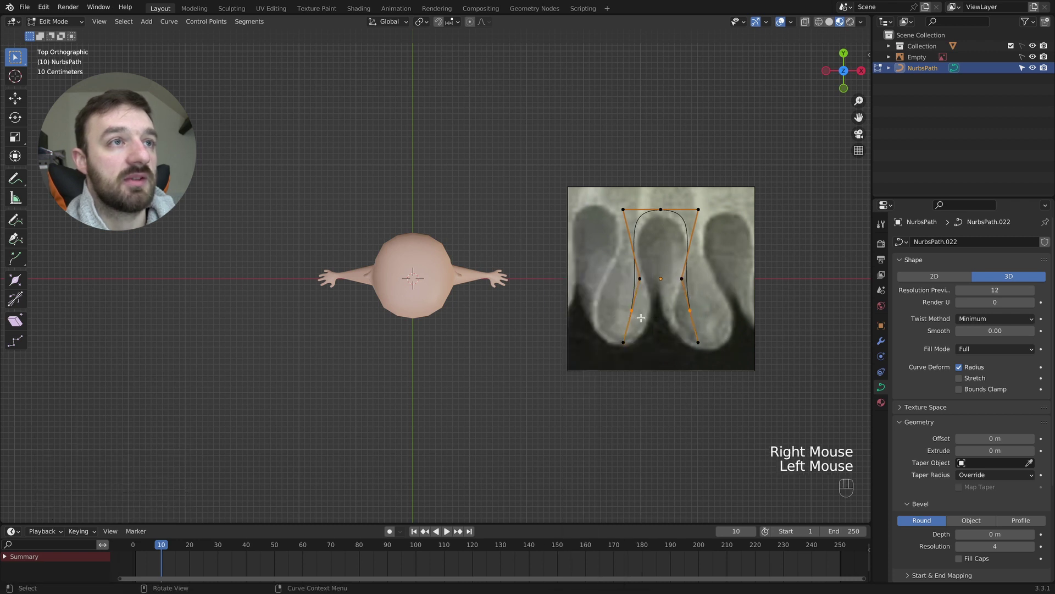
Step: Squeeze the lower side points inward along X and nudge the top points along Y into a narrow-necked pleat
key(s)
key(x)
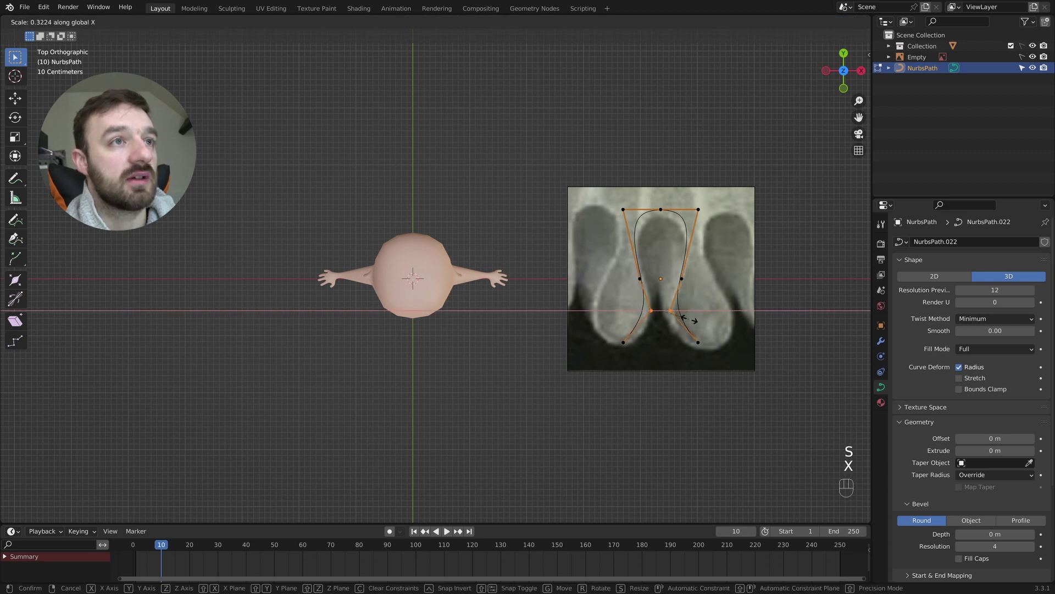
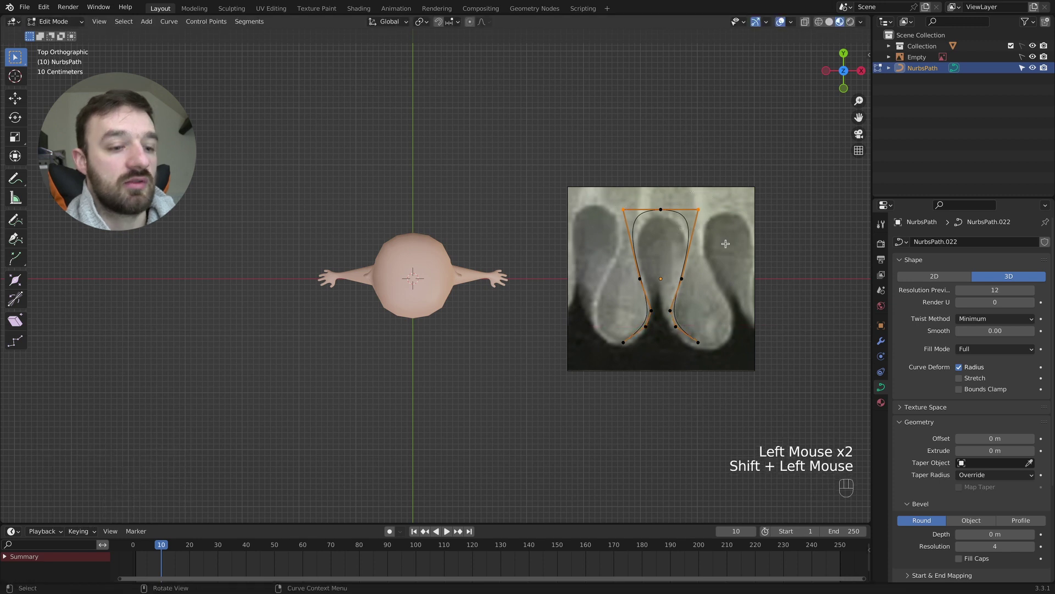
key(g)
key(y)
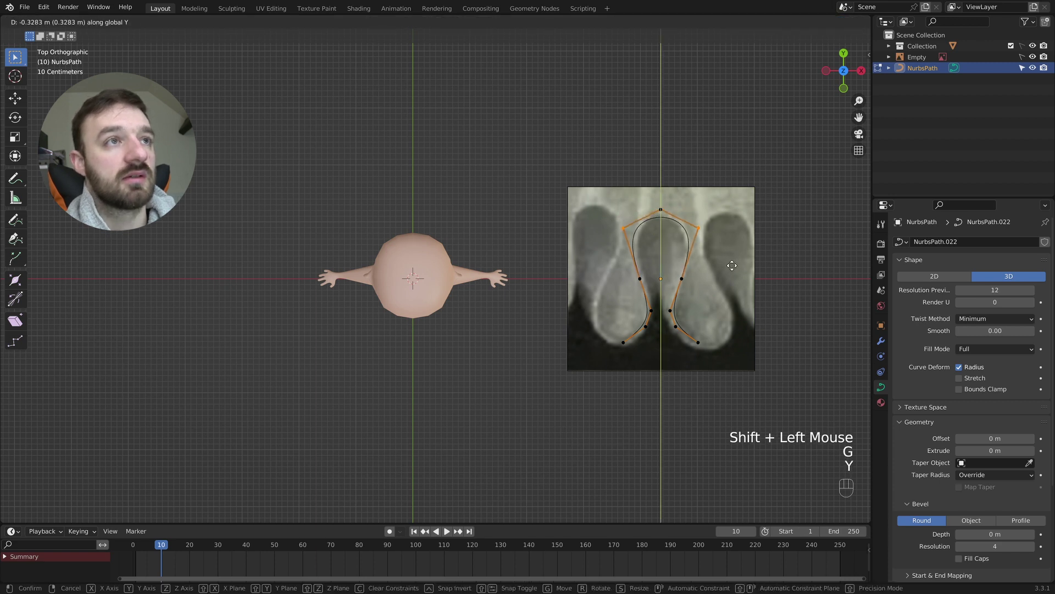
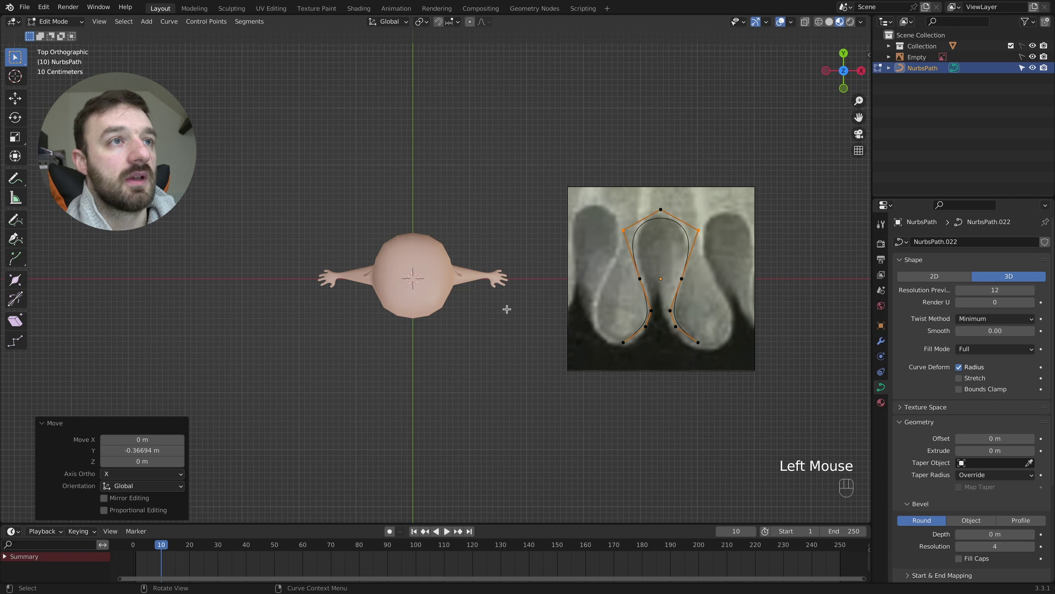
Step: Leave Edit Mode and add a Bezier circle curve to the scene
key(Tab)
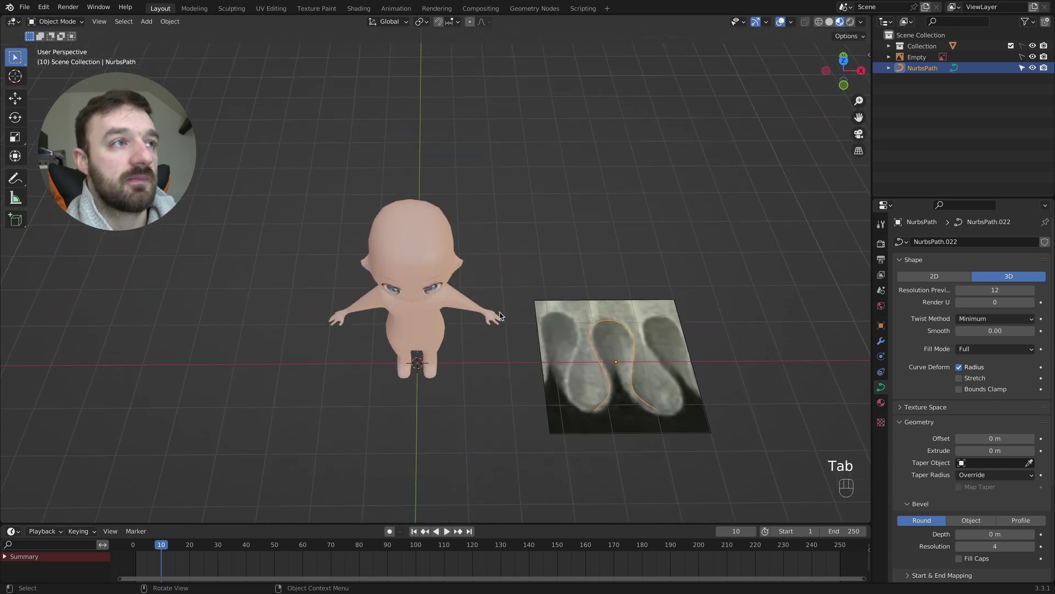
key(shift+a)
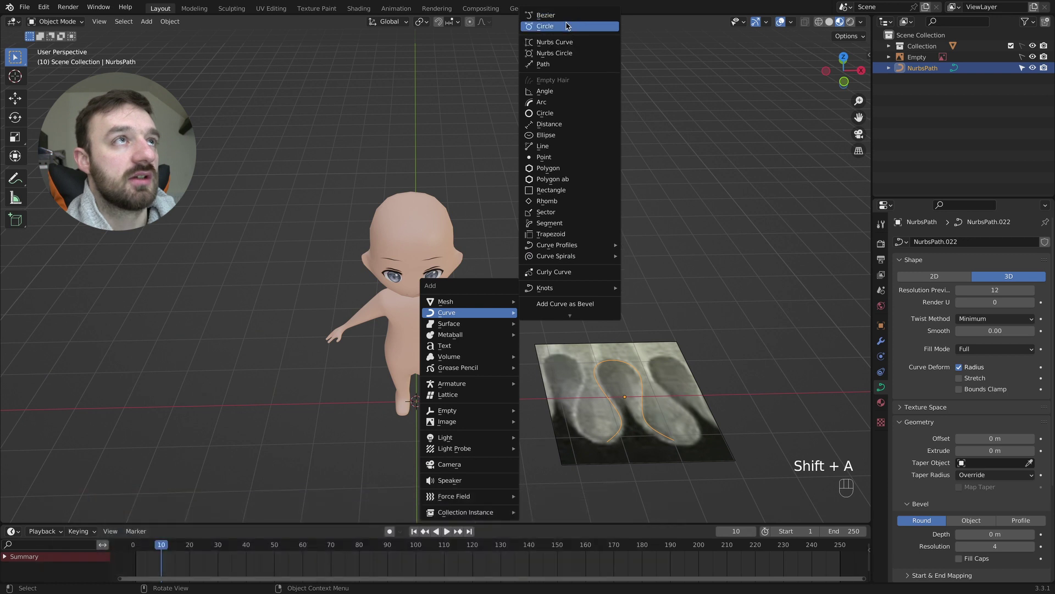
key(g)
key(z)
click(461, 223)
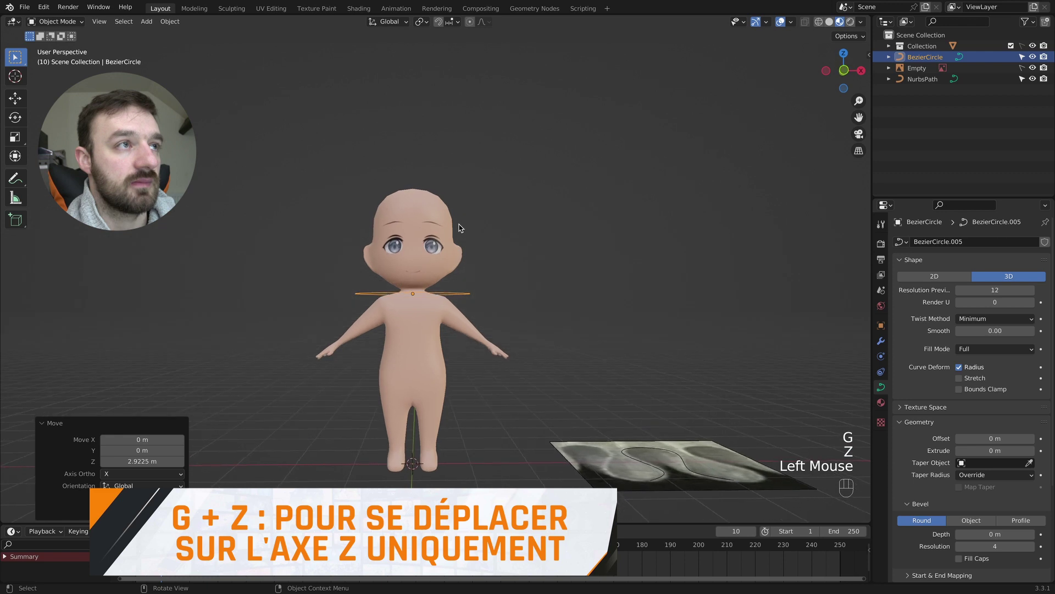
Step: Raise the circle along Z to neck height and snap the 3D cursor to its center
key(g)
key(z)
click(462, 222)
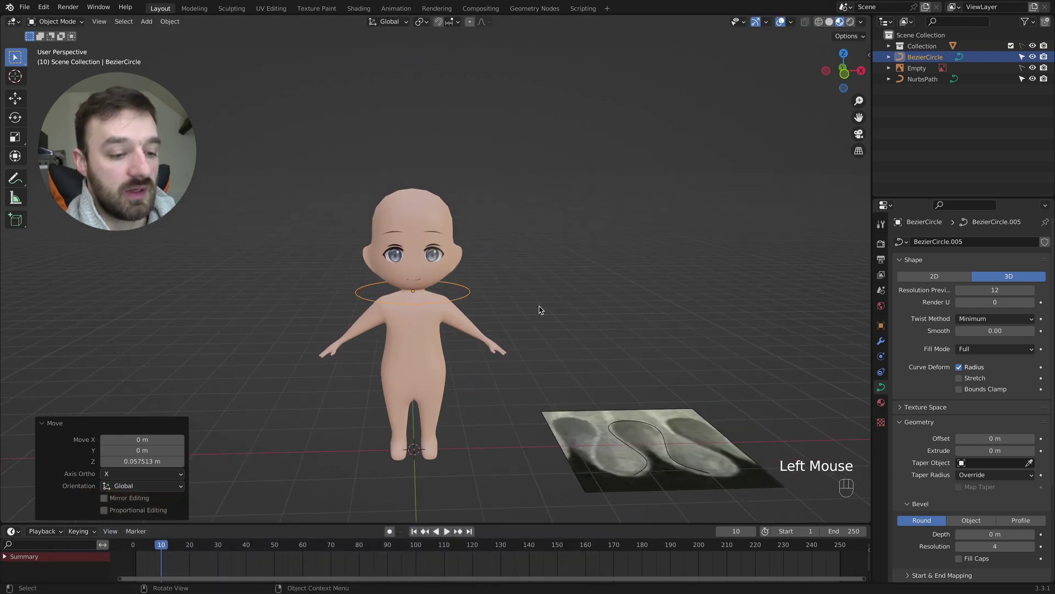
key(shift+s)
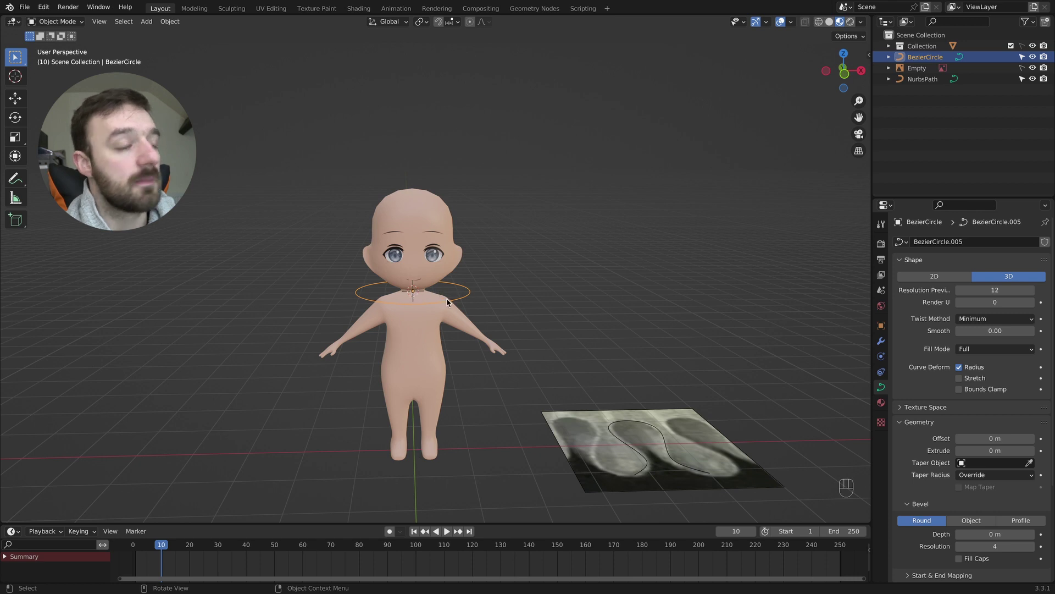
Step: Add a second Path at neck height and set its Bevel Profile object to the wavy NurbsPath
key(shift+a)
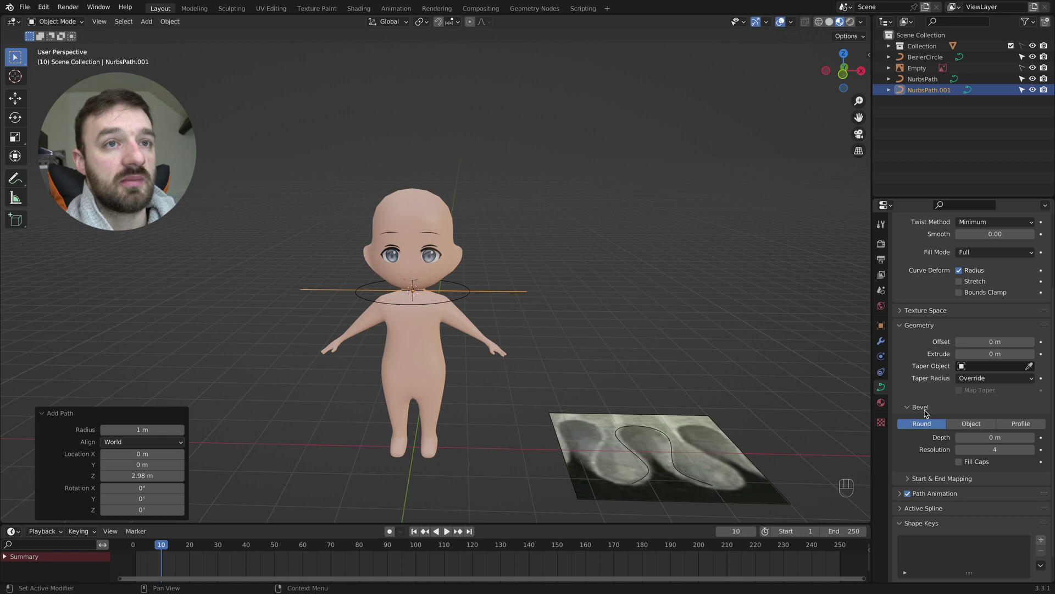
click(968, 423)
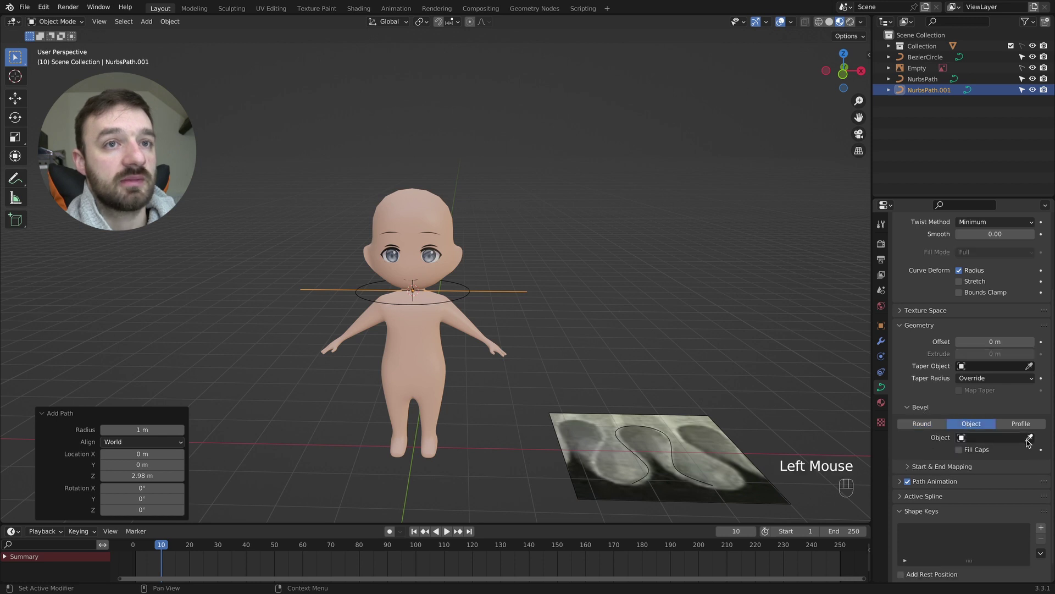
click(1030, 440)
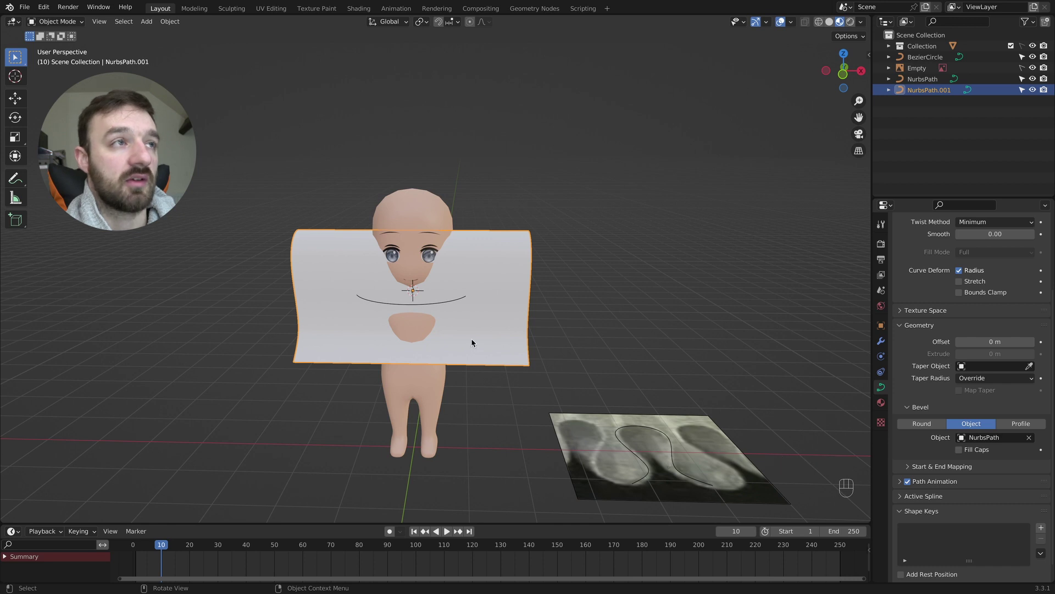
Step: Rotate the new strip 90 degrees around Z
key(r)
key(z)
key(KP_9)
key(KP_0)
key(KP_Enter)
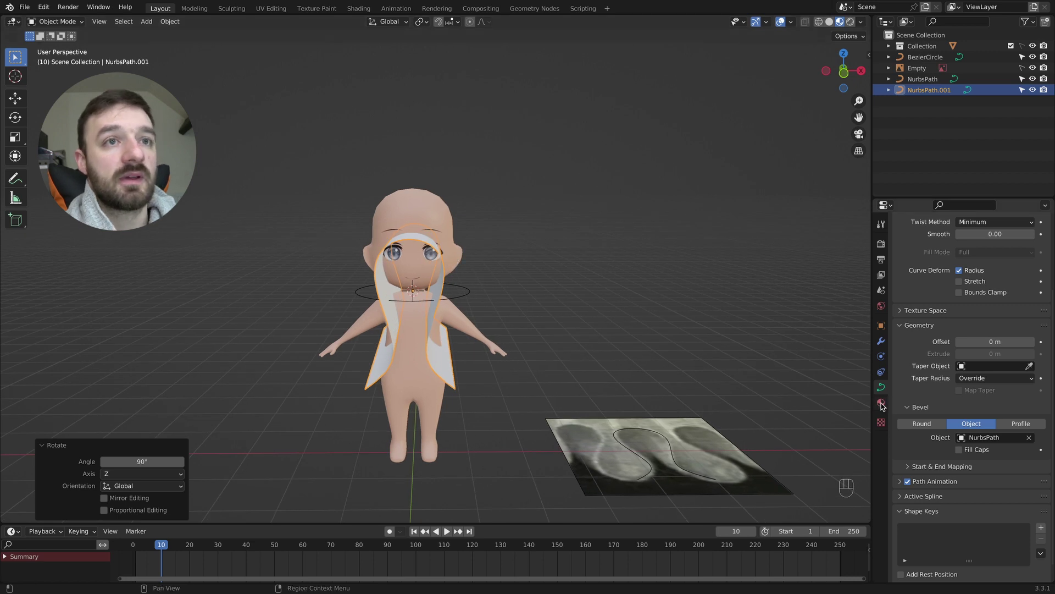
Step: Add an Array modifier to the strip and bring up its Fit Type choices
click(884, 340)
drag(942, 243, 864, 272)
drag(994, 281, 978, 313)
Step: Set the Array to Fit Curve on BezierCircle and add a Curve modifier bending the strip around BezierCircle
click(1032, 295)
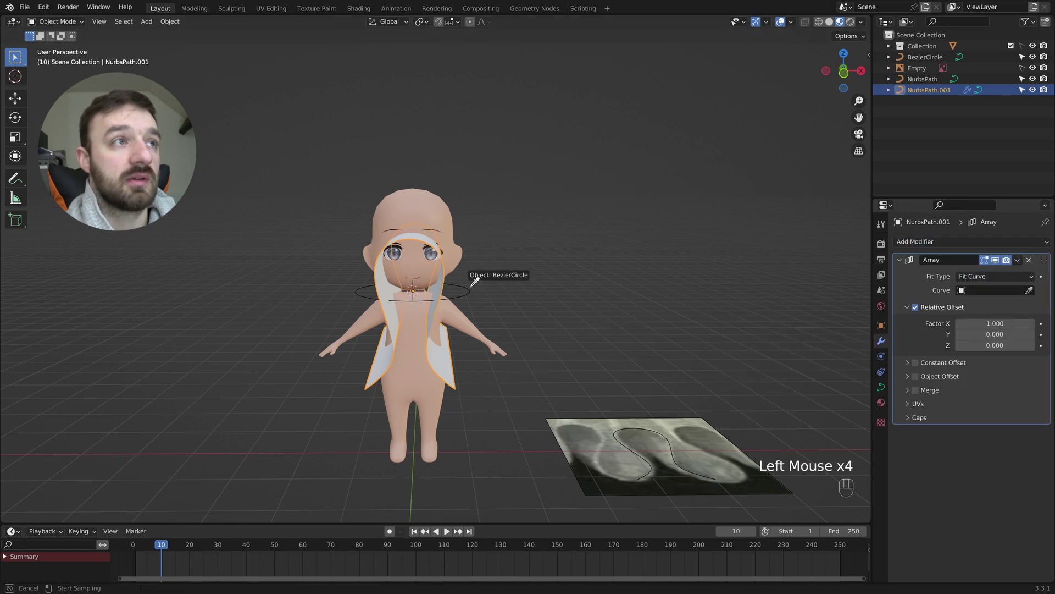
click(901, 262)
drag(919, 245, 947, 301)
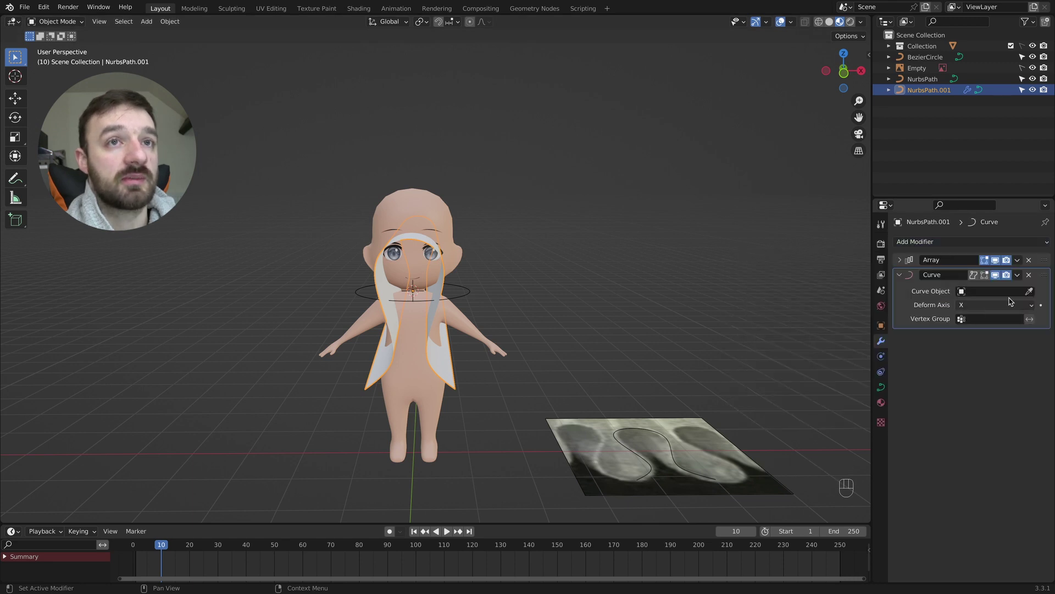
click(1031, 293)
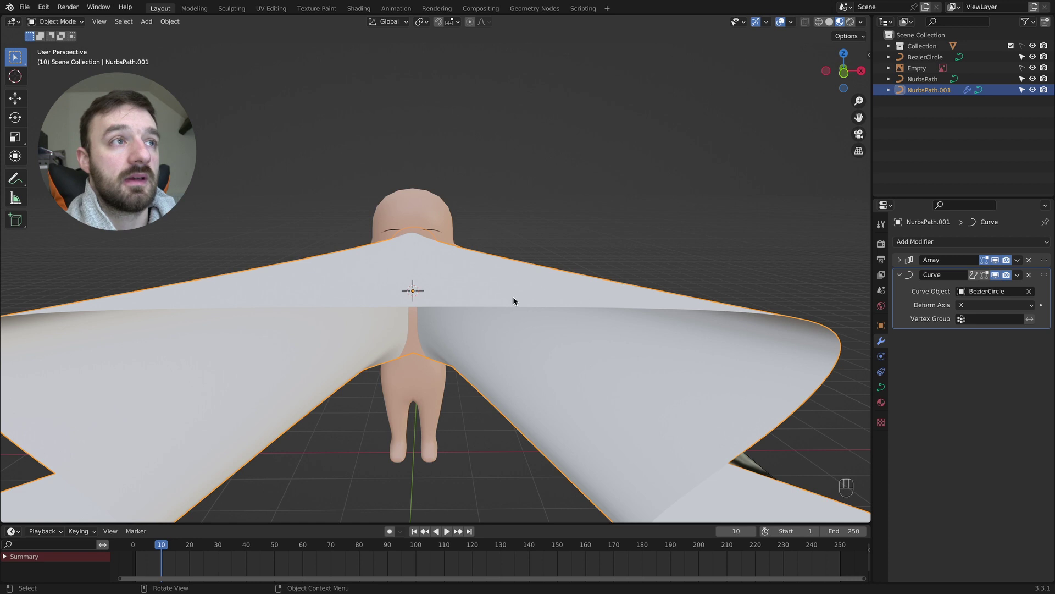
Step: Inspect the bent strip from the side and apply all of its object transforms
drag(504, 290, 467, 292)
drag(467, 292, 414, 288)
key(ctrl+a)
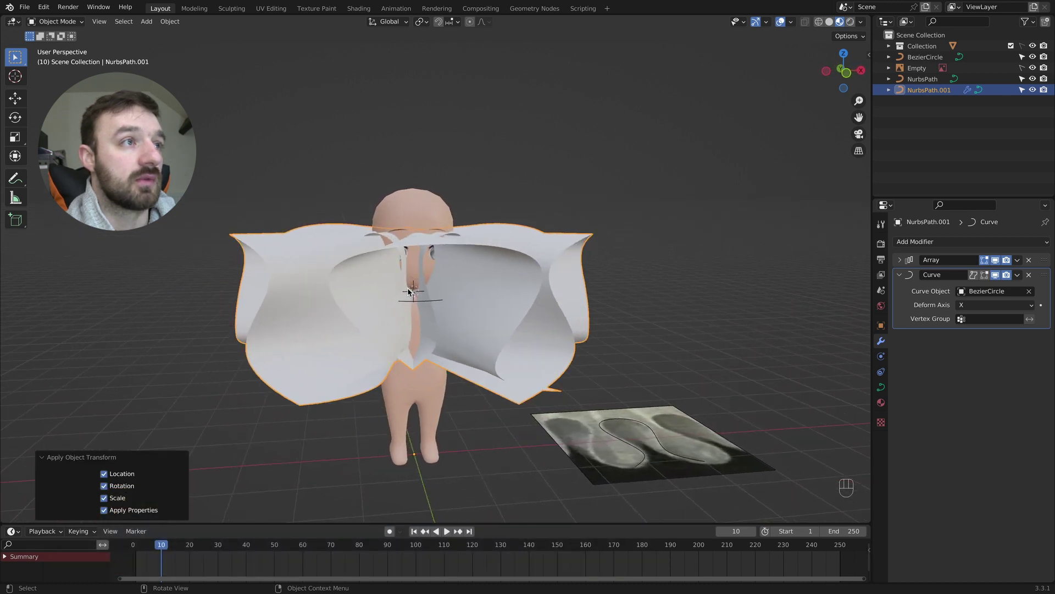
Step: Scale the NurbsPath profile curve down to about 0.062, turning the strip into fine pleats
click(636, 462)
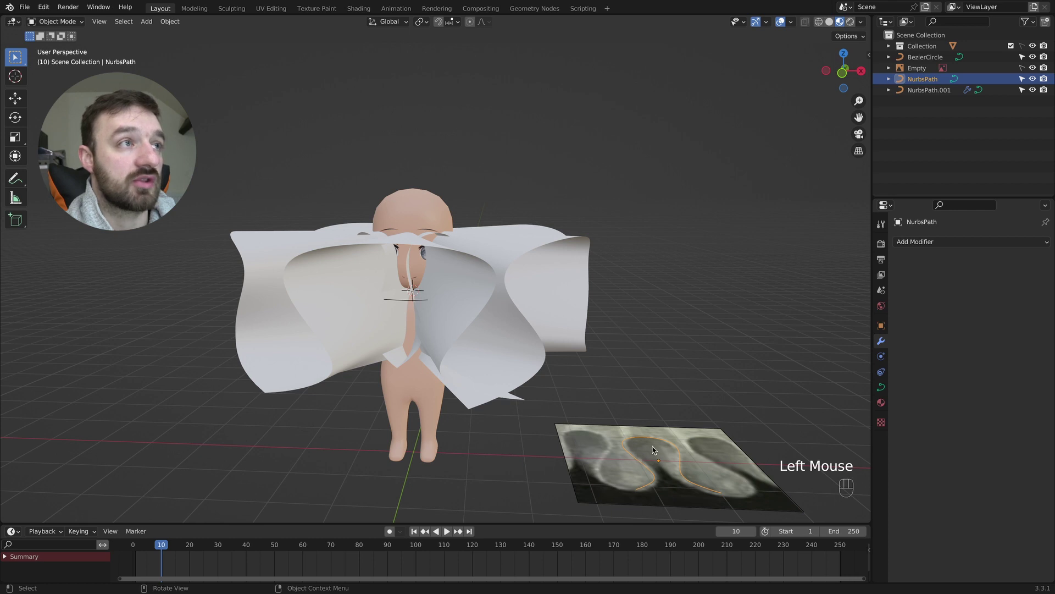
key(s)
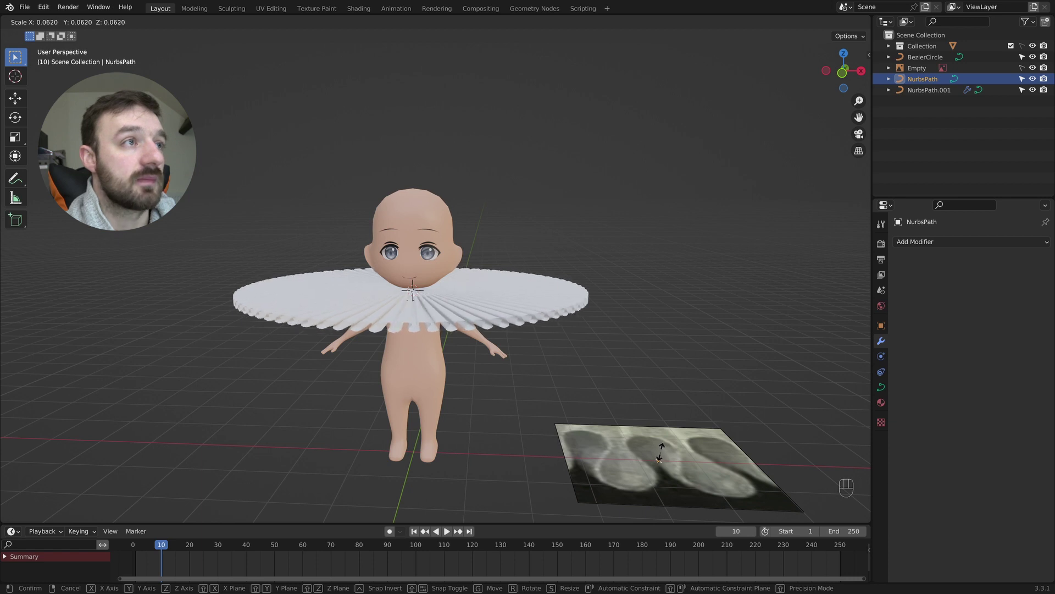
click(663, 455)
Step: Reselect the pleated collar object NurbsPath.001 in the Outliner
click(532, 322)
click(903, 260)
click(919, 390)
click(902, 258)
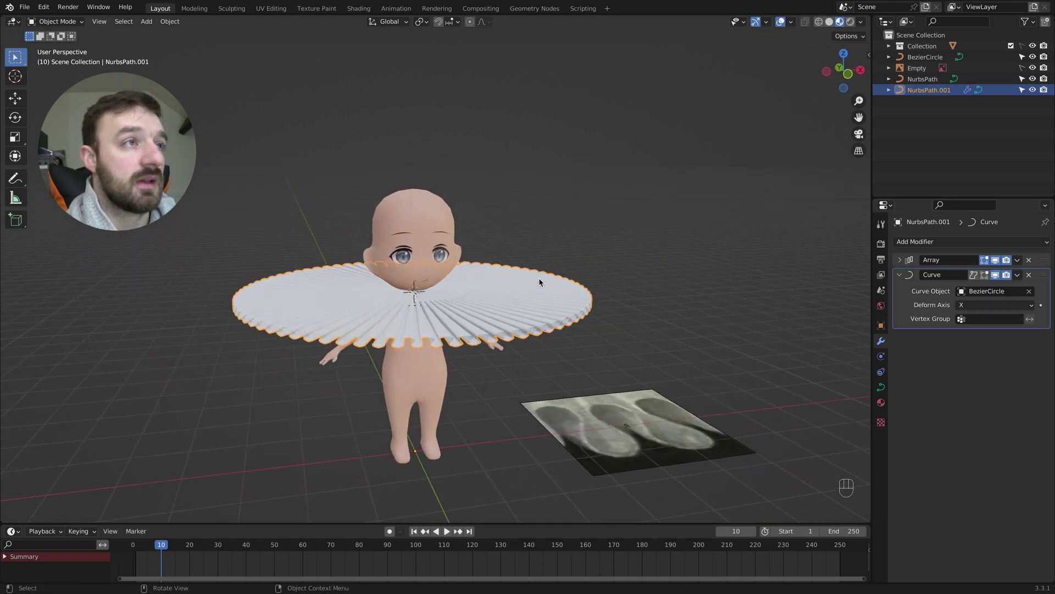
Step: In Edit Mode, select all of the collar path's points and scale them along Y
key(Tab)
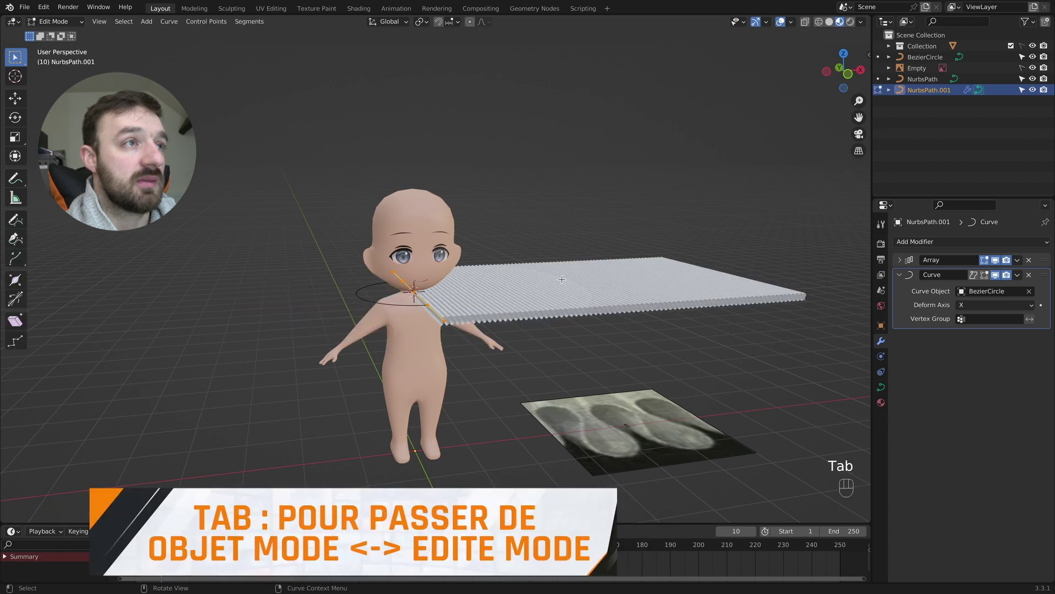
key(a)
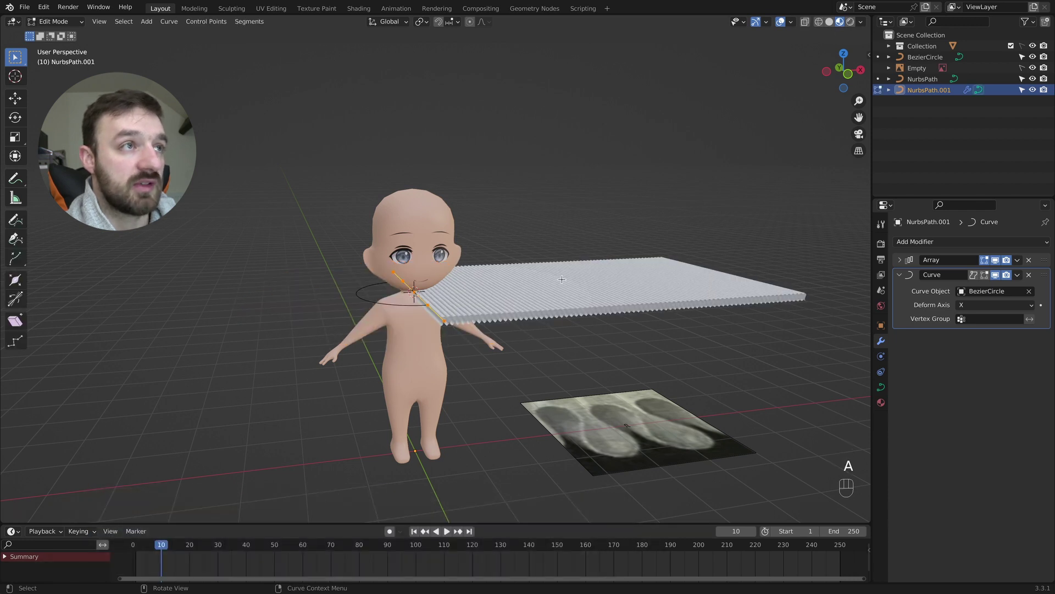
key(s)
key(y)
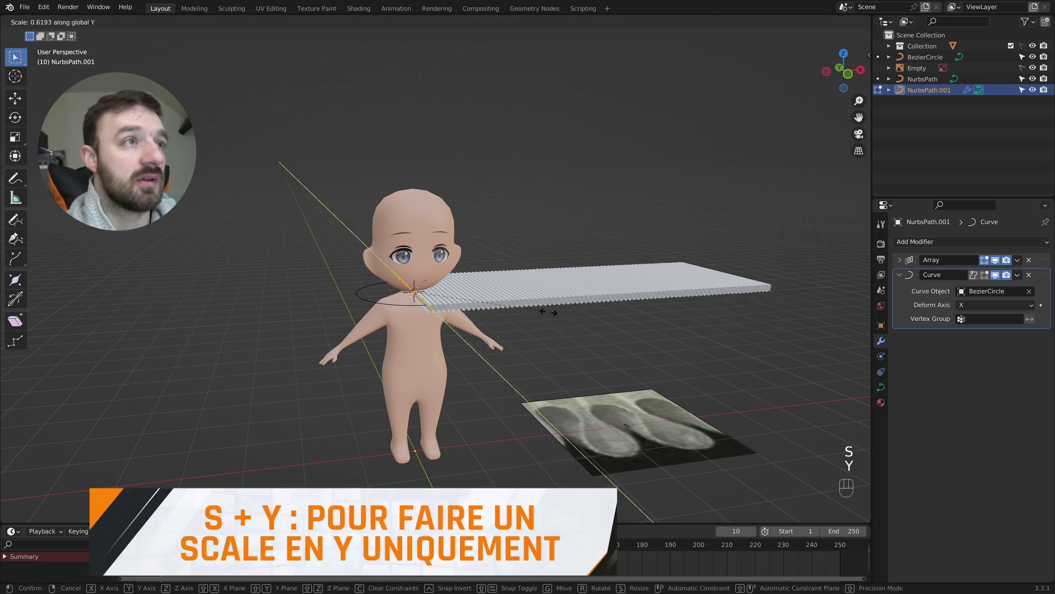
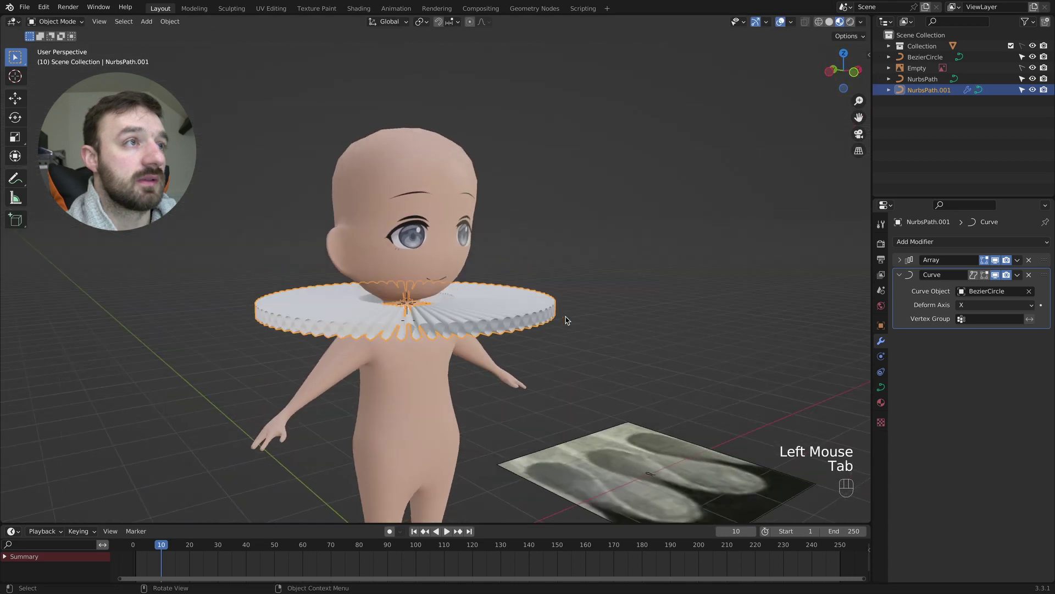
key(Tab)
key(s)
key(y)
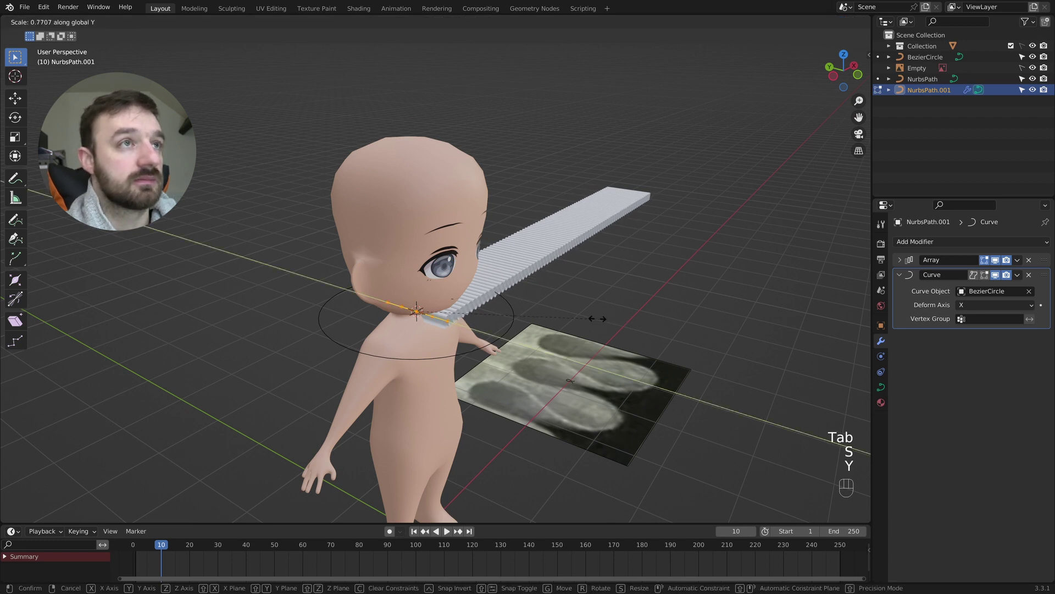
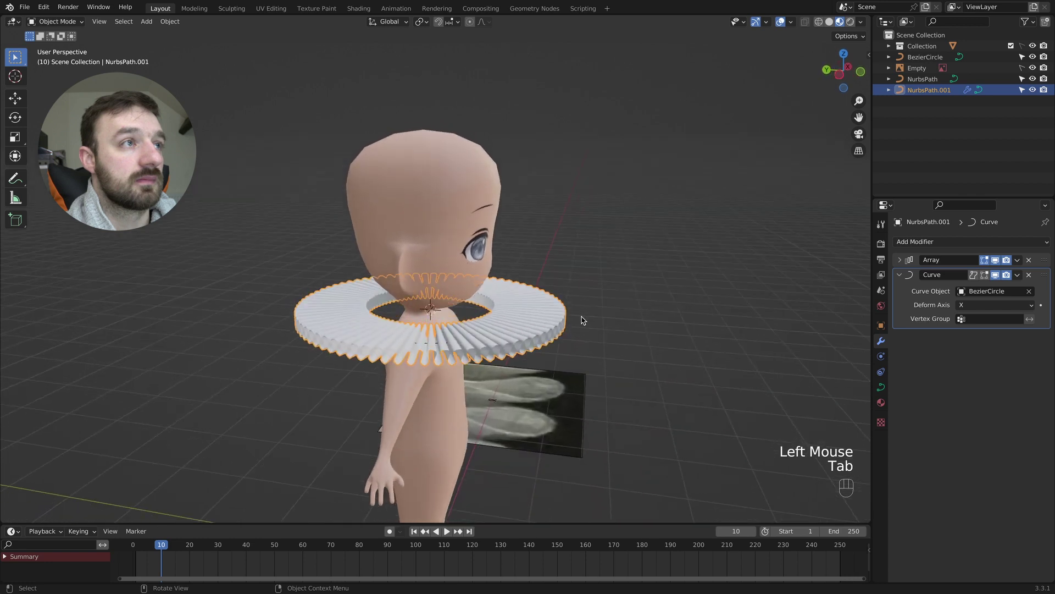
Step: Narrow the path's points further into a thinner ring and return to Object Mode
key(Tab)
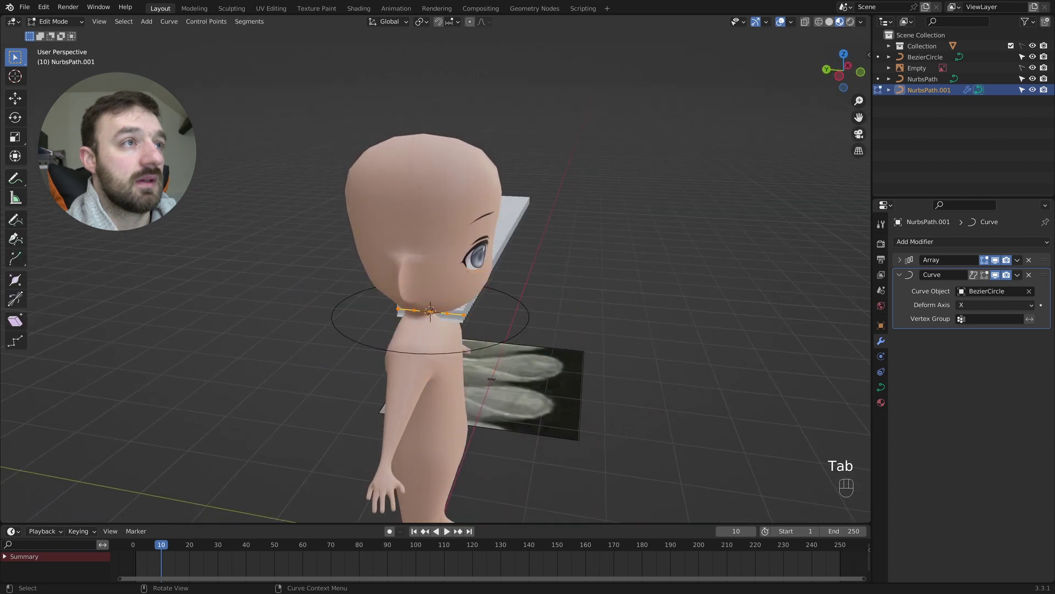
key(s)
click(593, 316)
key(Tab)
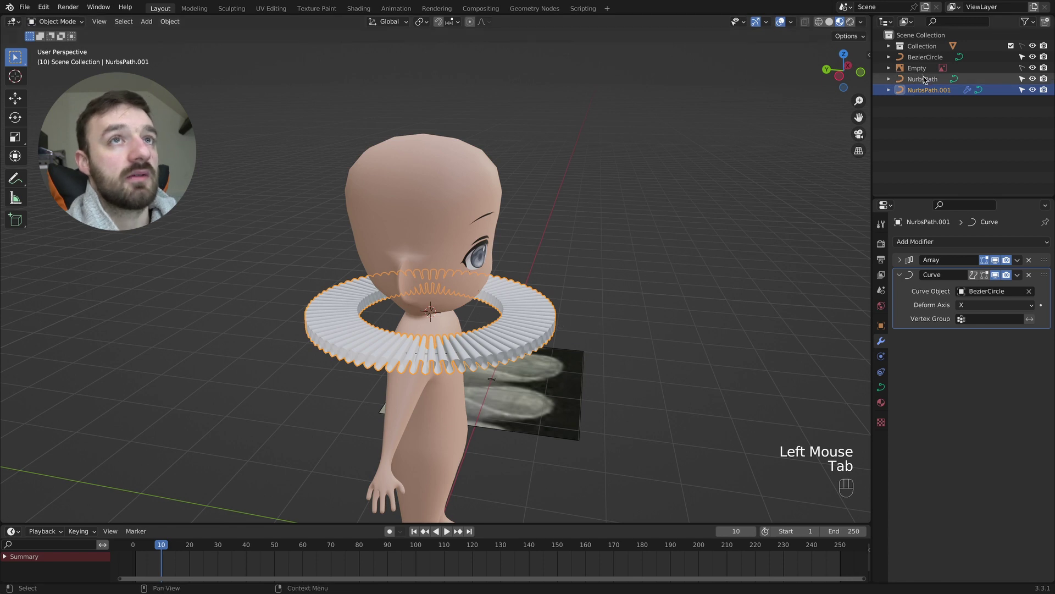
Step: Scale the BezierCircle down to about 0.557 so the ruff hugs the neck
click(926, 79)
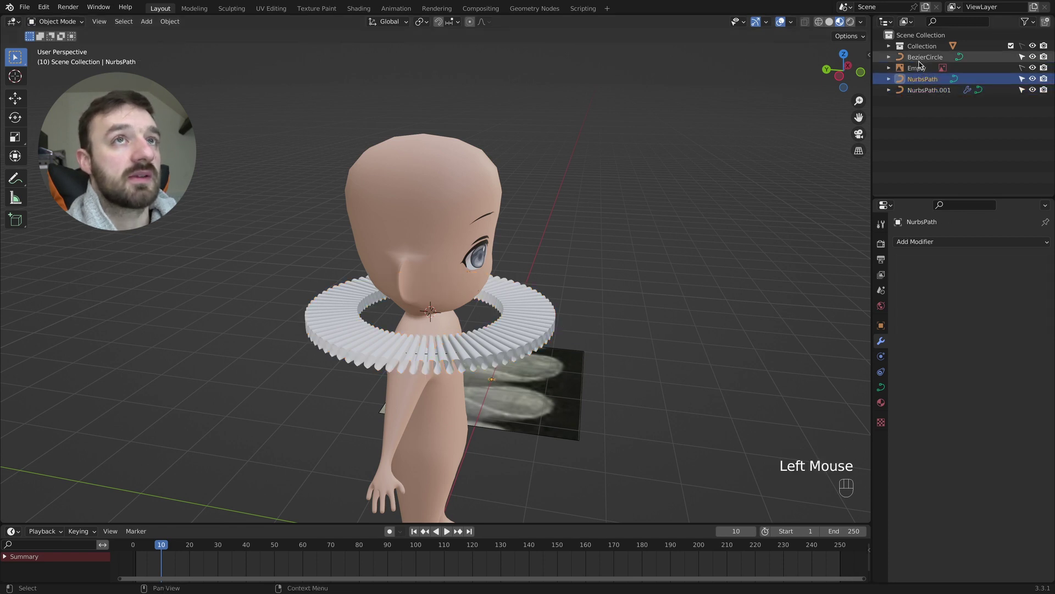
click(924, 59)
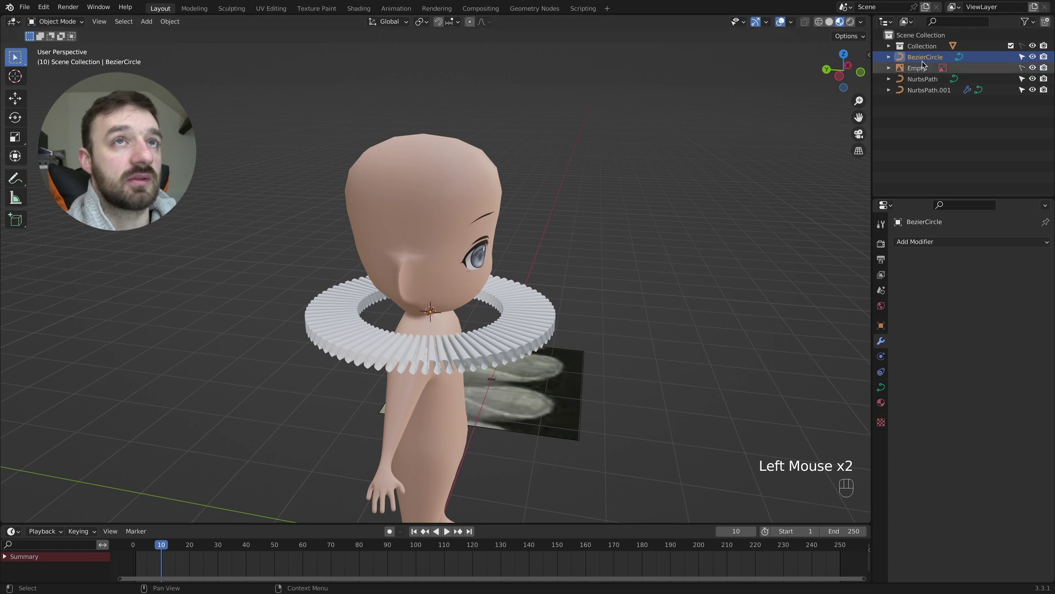
key(s)
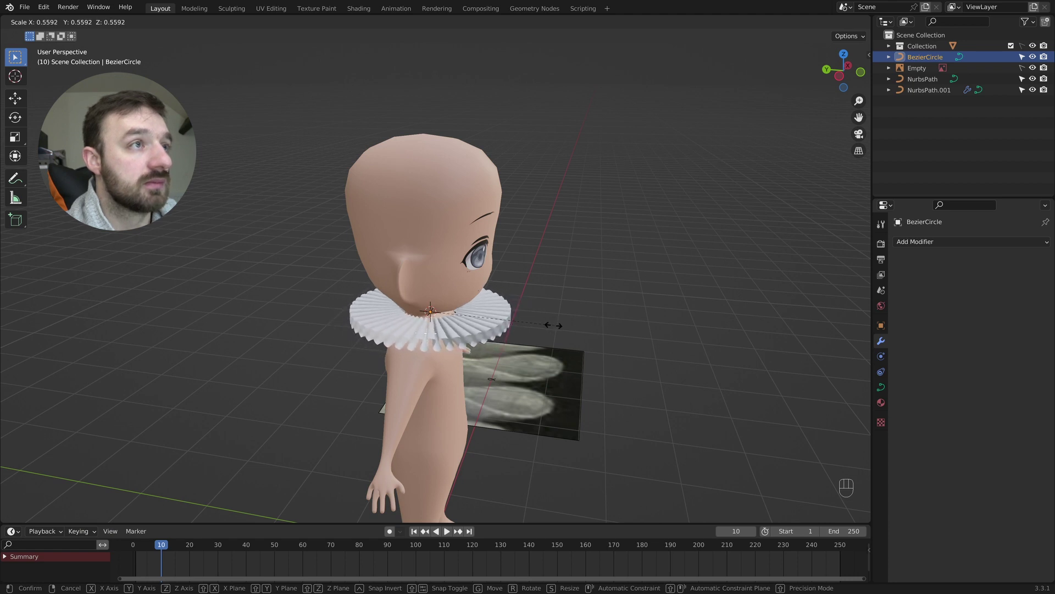
click(557, 326)
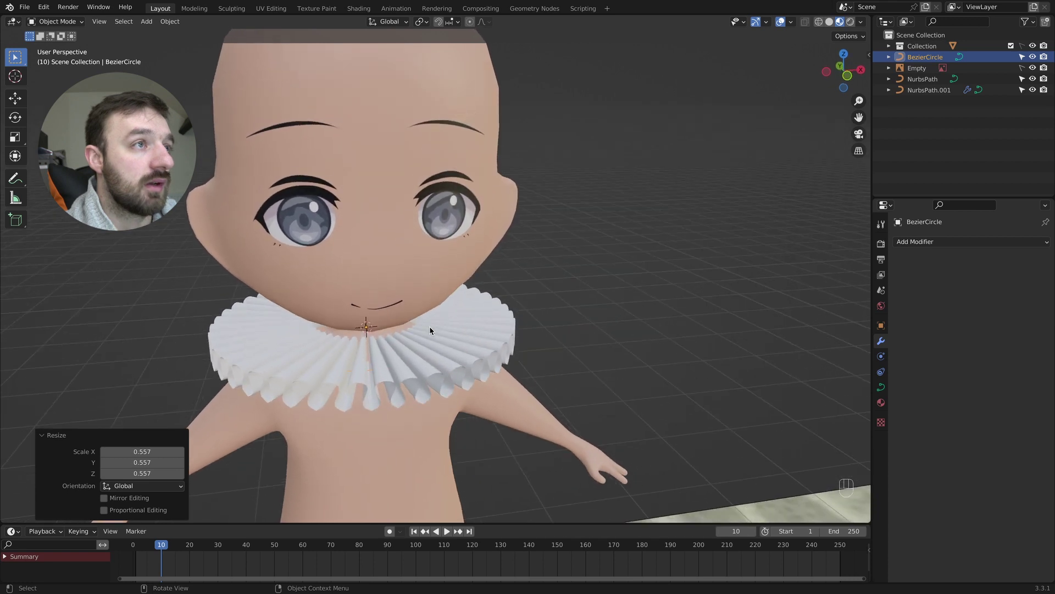
Step: Add a Solidify modifier to NurbsPath.001 with 0.01 m thickness and -1 offset
click(440, 332)
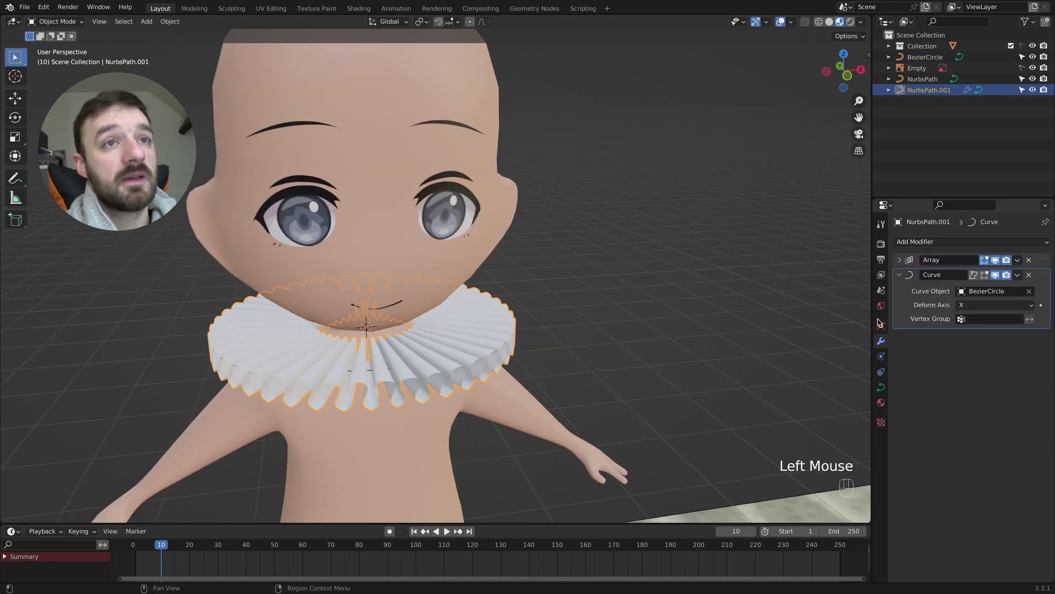
click(903, 280)
drag(915, 244, 863, 379)
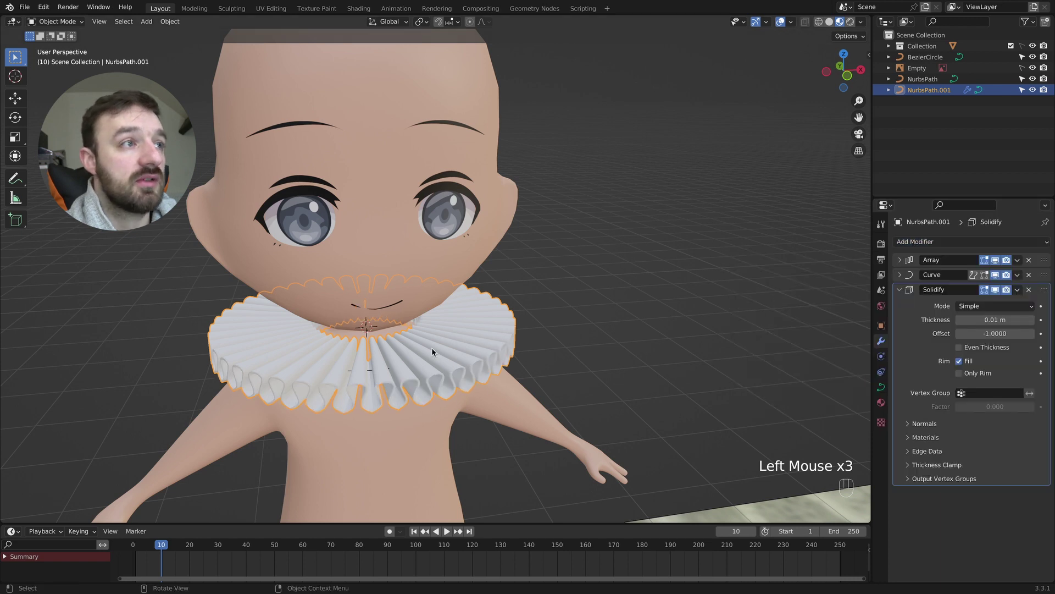